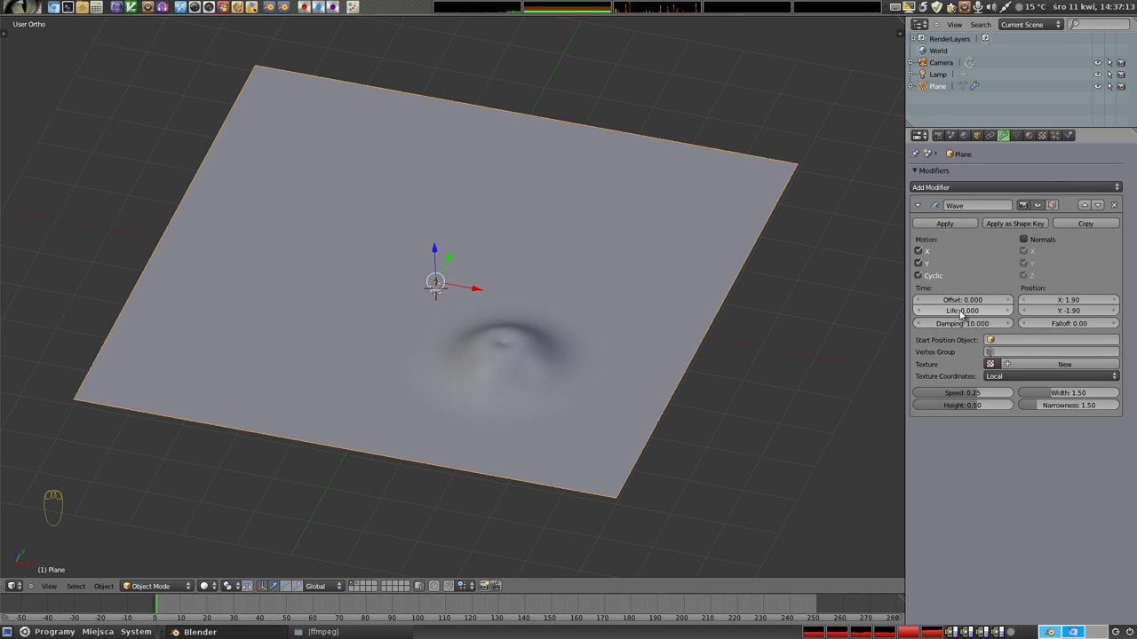
Step: Adjust the Wave modifier's Life, drag Damping to 109.2 and preview the single bump animating
drag(1015, 315, 590, 351)
key(alt+a)
key(Escape)
key(alt+a)
key(Escape)
key(alt+a)
key(Escape)
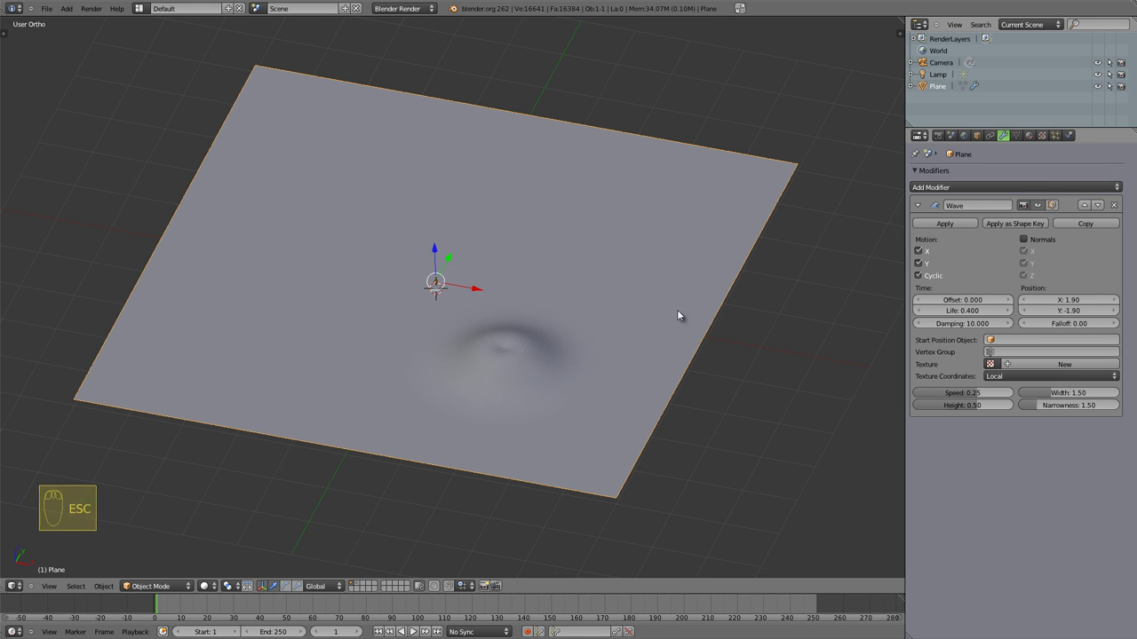
drag(927, 316, 538, 341)
key(alt+a)
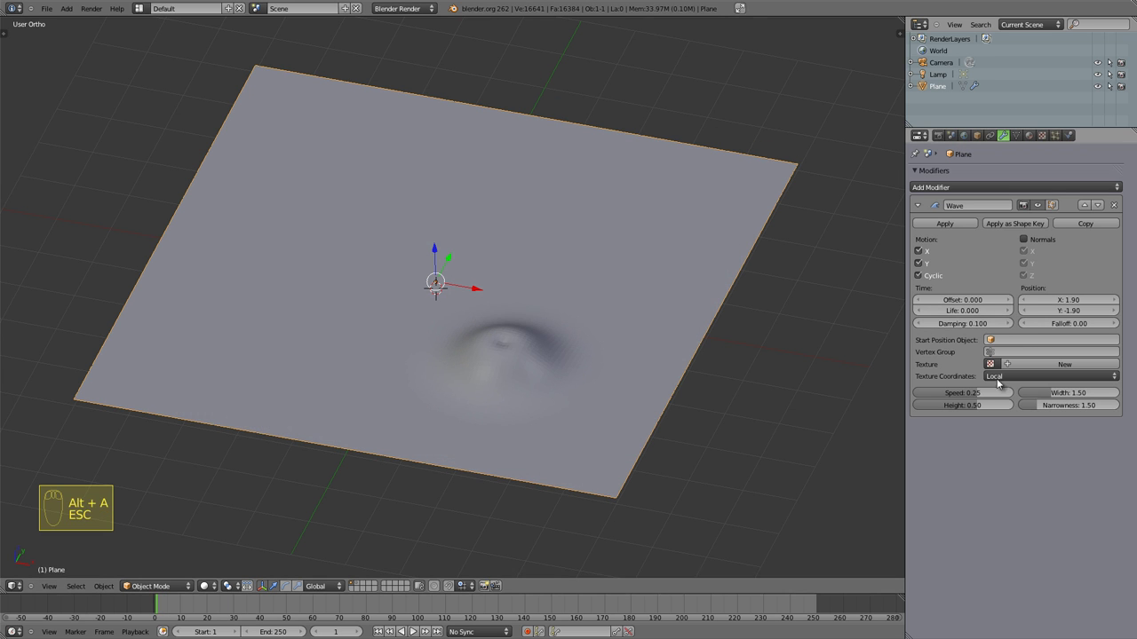
Step: Reset Damping to 10 and raise the wave Height to 1.00, previewing the playback
drag(951, 329, 487, 324)
key(alt+a)
drag(964, 324, 471, 381)
drag(471, 381, 1008, 408)
drag(1007, 409, 443, 343)
drag(444, 343, 532, 342)
key(alt+a)
key(Escape)
Step: Drag Narrowness down to 0.22 so the bump spreads into a broad swell
drag(298, 251, 1021, 416)
drag(973, 412, 542, 385)
key(1)
drag(512, 357, 528, 375)
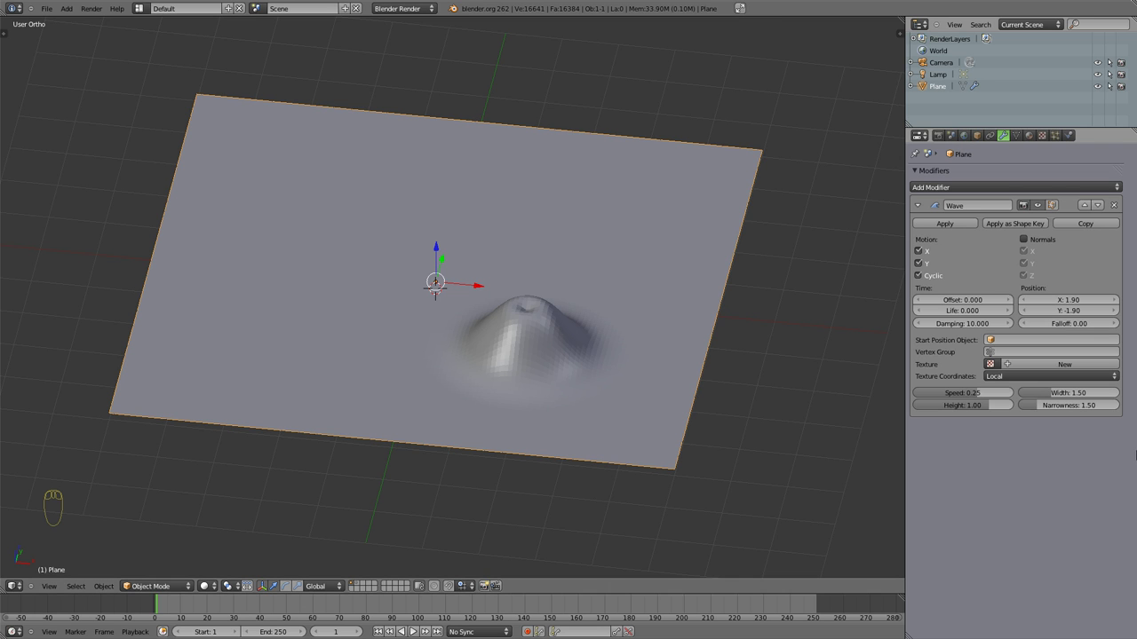
Step: Set Speed 0.007303, Width 0.24, Narrowness 1.59 and Offset -241.6 for tight concentric ripples
drag(1059, 409, 608, 319)
key(alt+a)
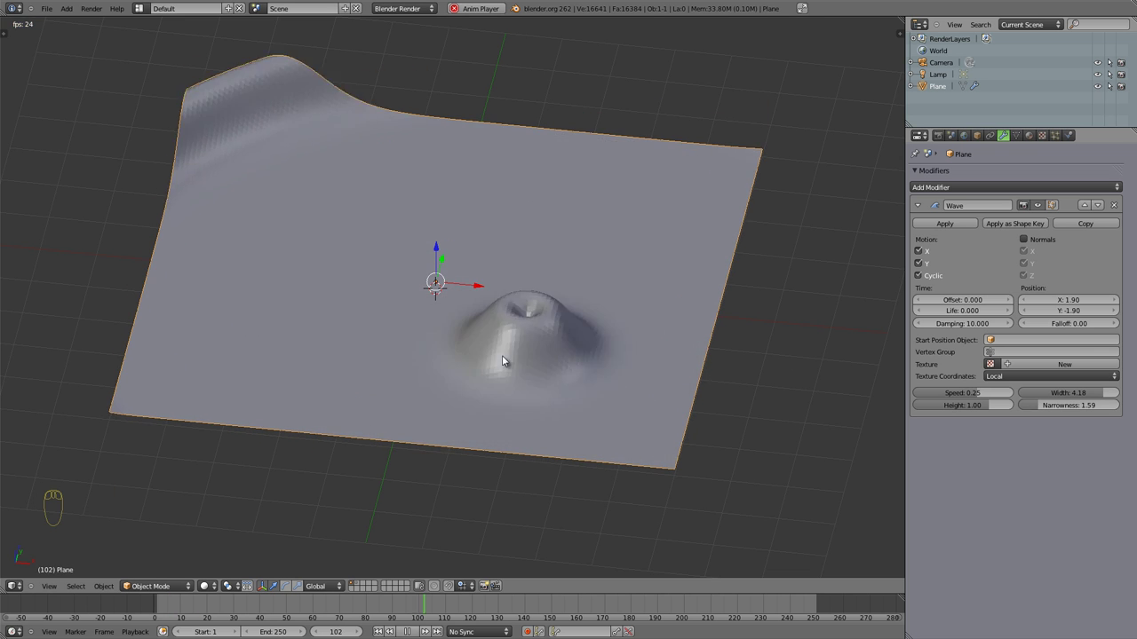
key(Escape)
drag(987, 399, 503, 338)
key(alt+a)
key(Escape)
drag(972, 305, 518, 392)
Step: Add a new texture to the Wave modifier with Global texture coordinates and preview it
drag(517, 391, 798, 365)
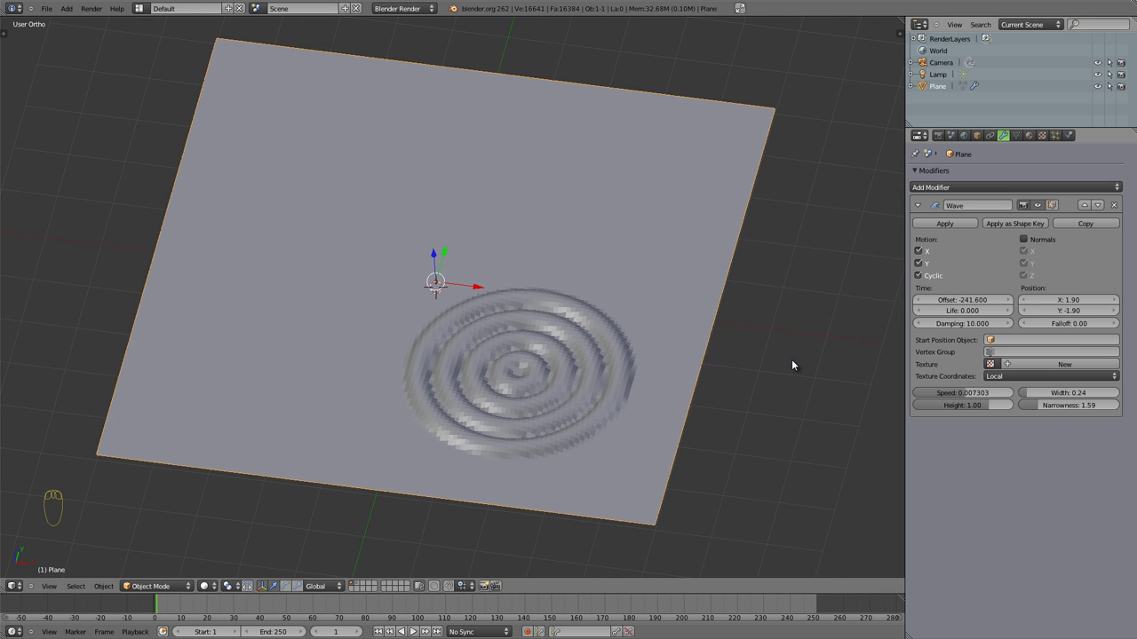
drag(448, 256, 372, 330)
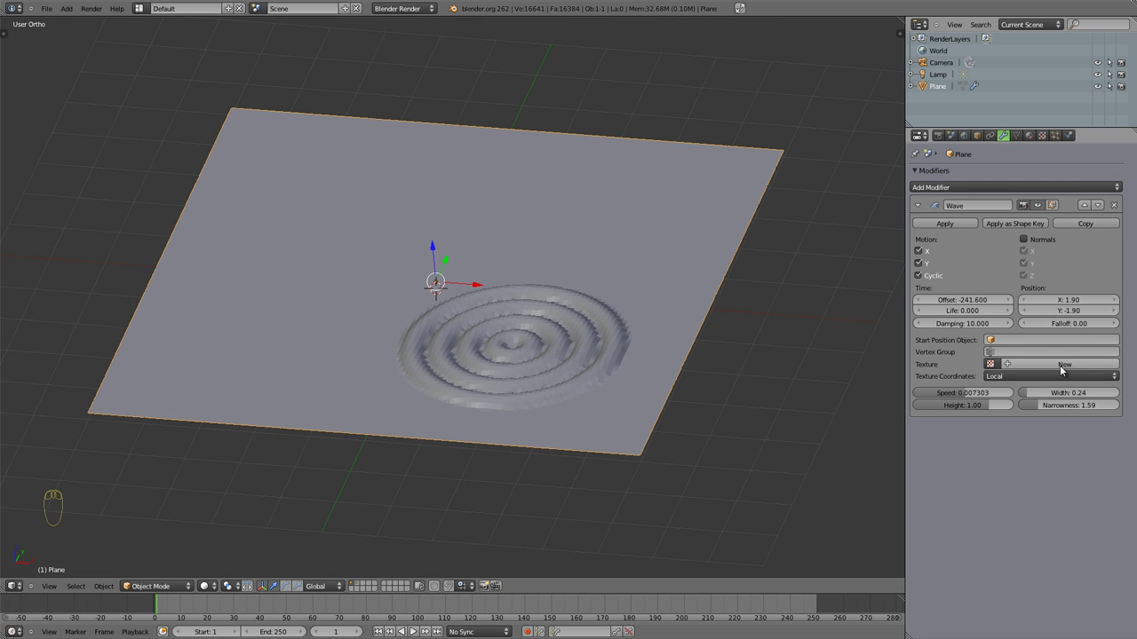
drag(996, 370, 995, 421)
drag(570, 264, 1057, 409)
key(alt+a)
drag(468, 234, 964, 303)
key(Escape)
Step: Set Offset -569, Height 1.49, Width 1.97 and Narrowness 6.12, leaving one jagged ring
drag(965, 304, 426, 229)
drag(426, 228, 1032, 379)
key(alt+a)
drag(1032, 379, 555, 267)
key(Escape)
drag(1060, 397, 389, 303)
drag(390, 303, 401, 295)
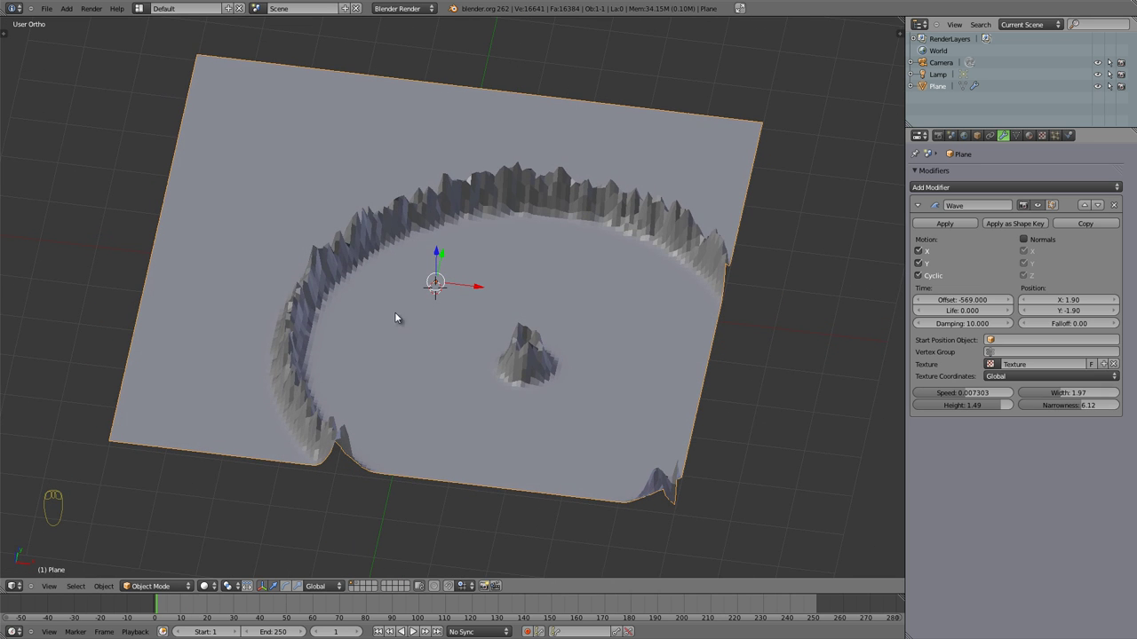
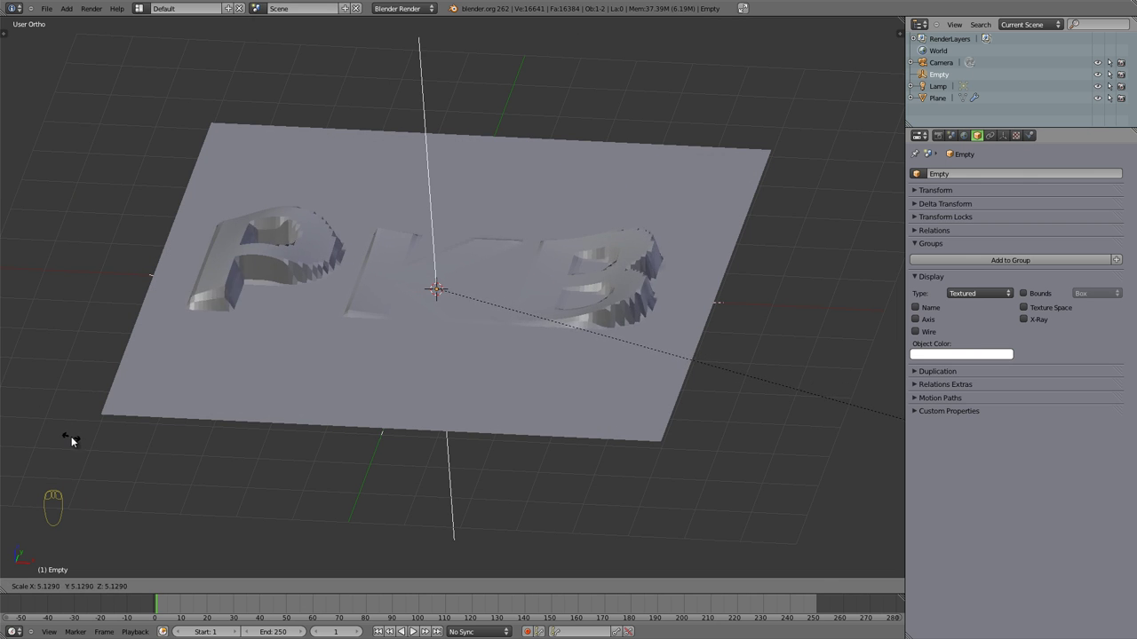
Step: Set the Wave Offset to -469.8 so the PKB letters rise fully, previewing playback
drag(1010, 355, 423, 248)
drag(424, 248, 468, 352)
key(alt+a)
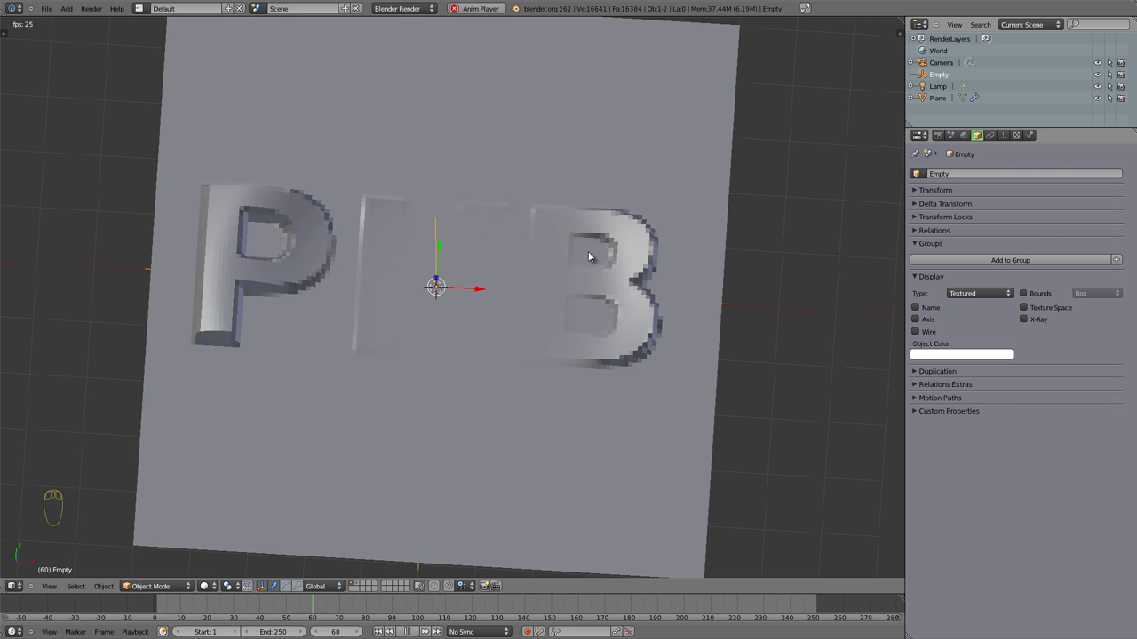
drag(555, 227, 975, 410)
drag(968, 409, 455, 312)
drag(456, 312, 442, 184)
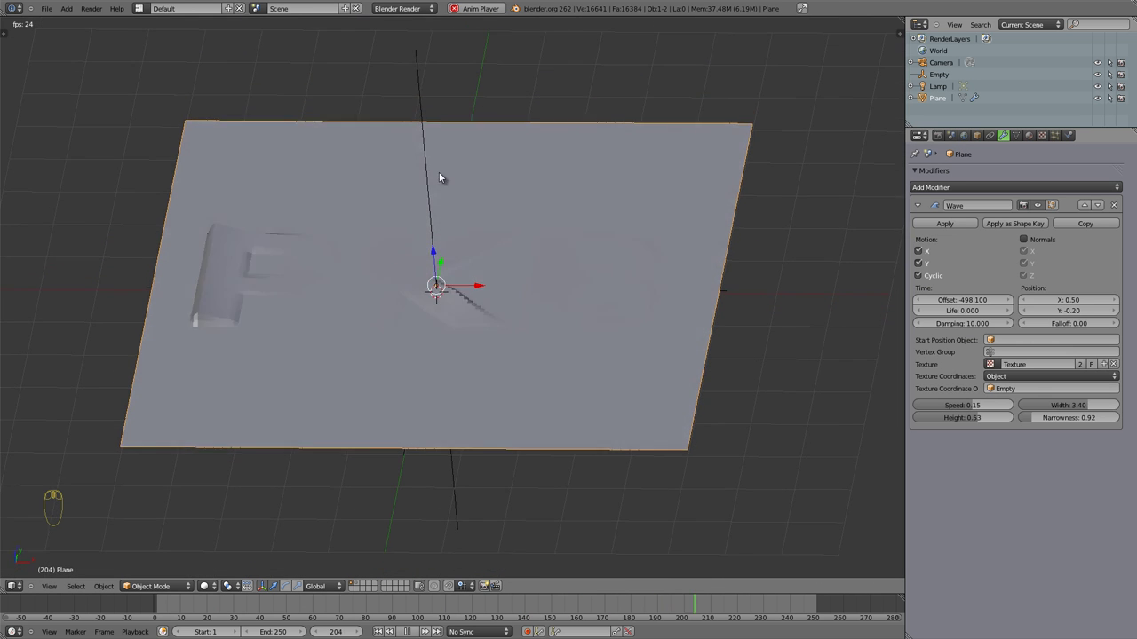
drag(480, 387, 412, 320)
key(Escape)
Step: Zoom the 3D view out to show the whole plane with its raised letters
drag(381, 256, 963, 300)
drag(963, 300, 450, 302)
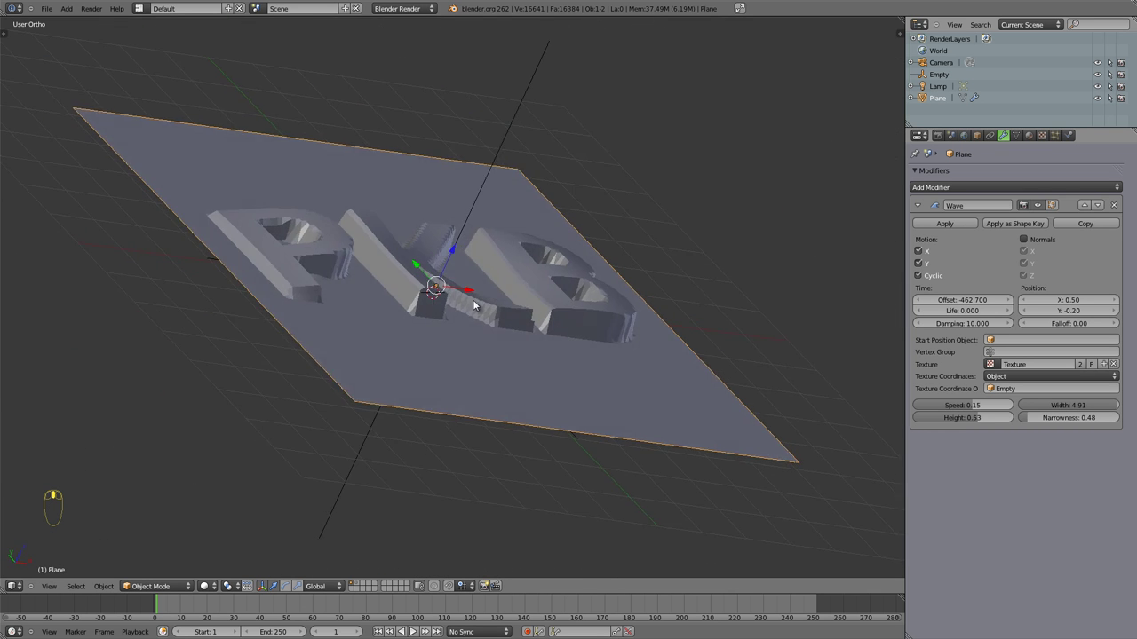
key(ctrl+2)
key(ctrl+2)
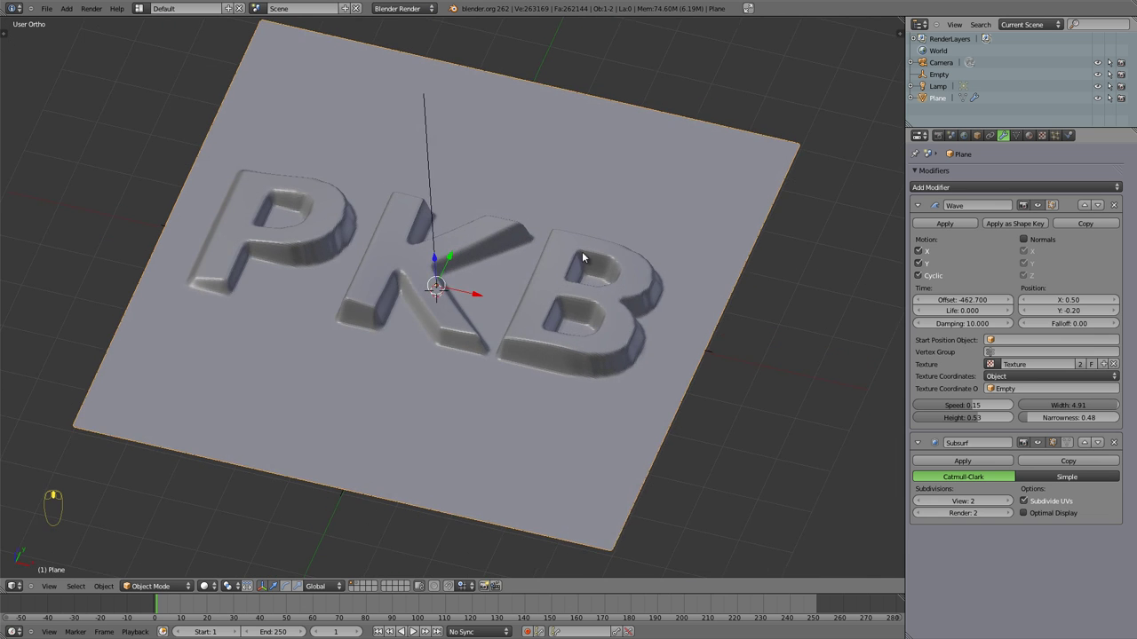
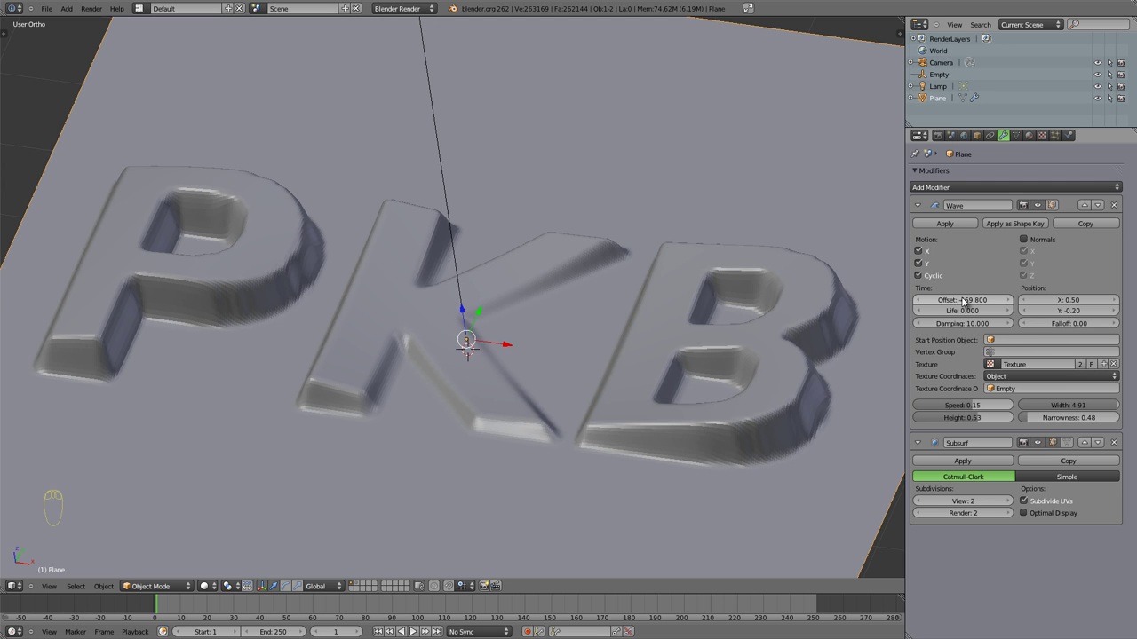
drag(421, 284, 971, 357)
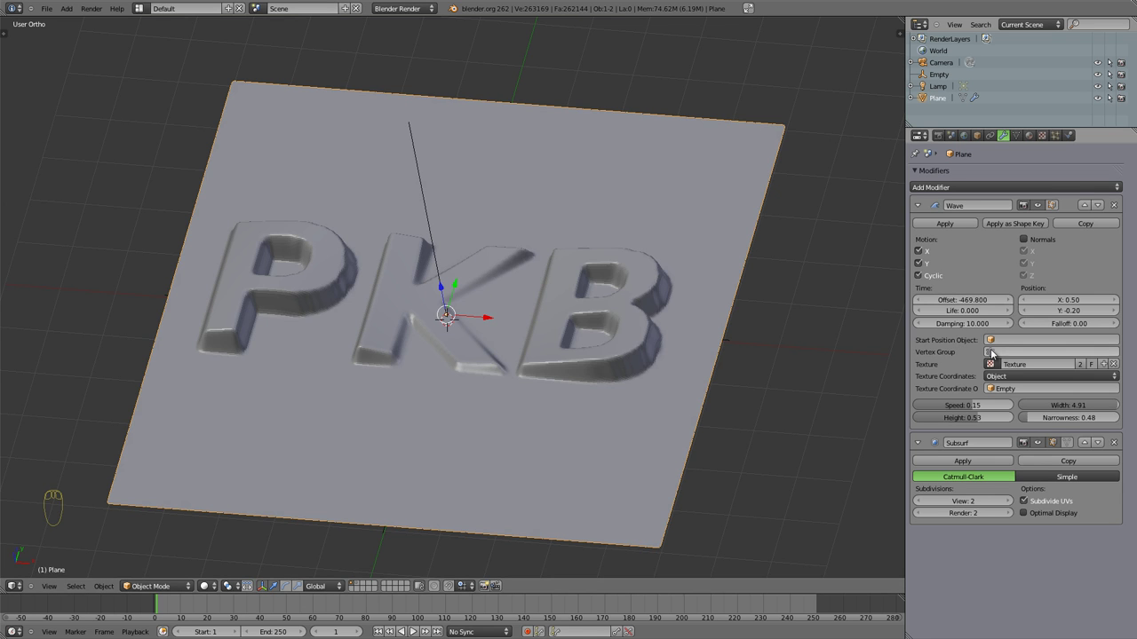
Step: Toggle the plane through Weight Paint back to Object Mode and orbit around it
key(ctrl+Tab)
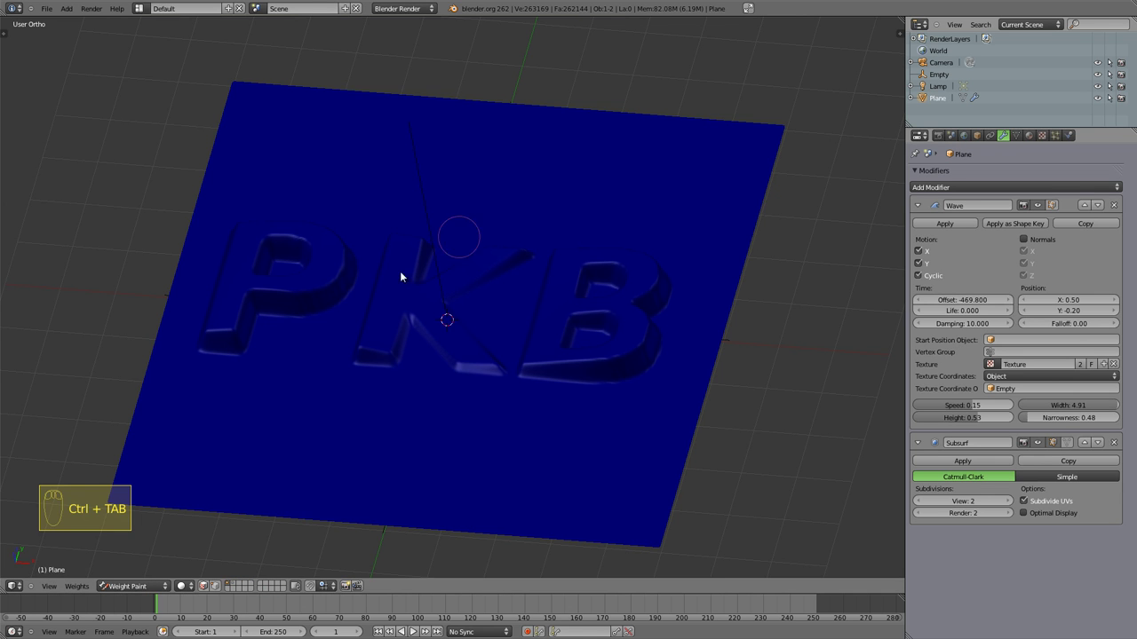
key(ctrl+Tab)
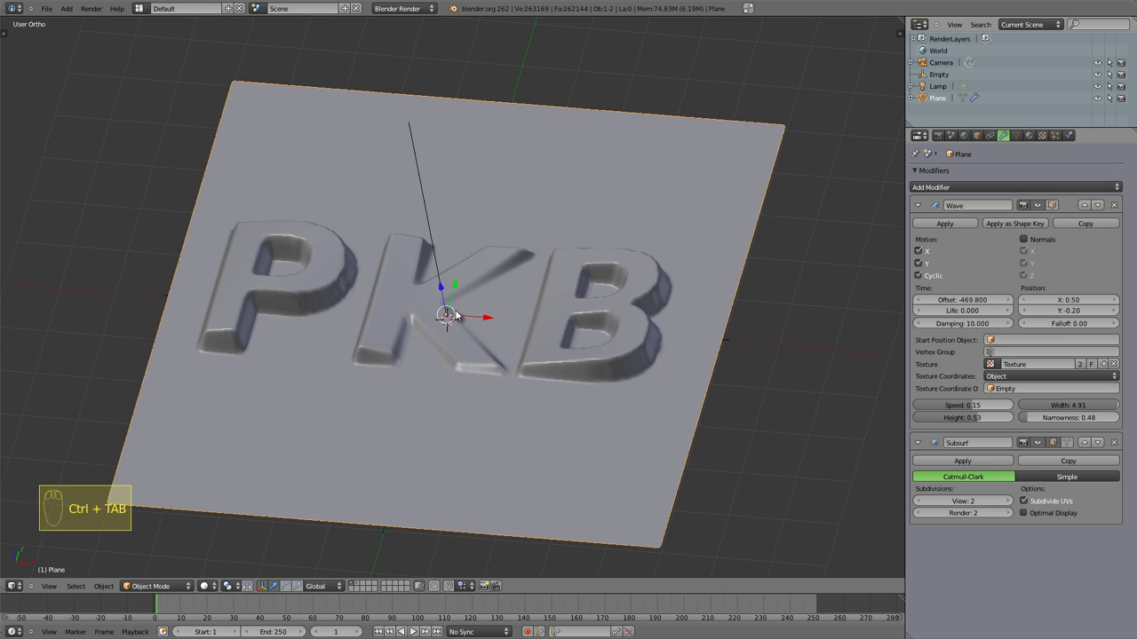
drag(489, 313, 483, 283)
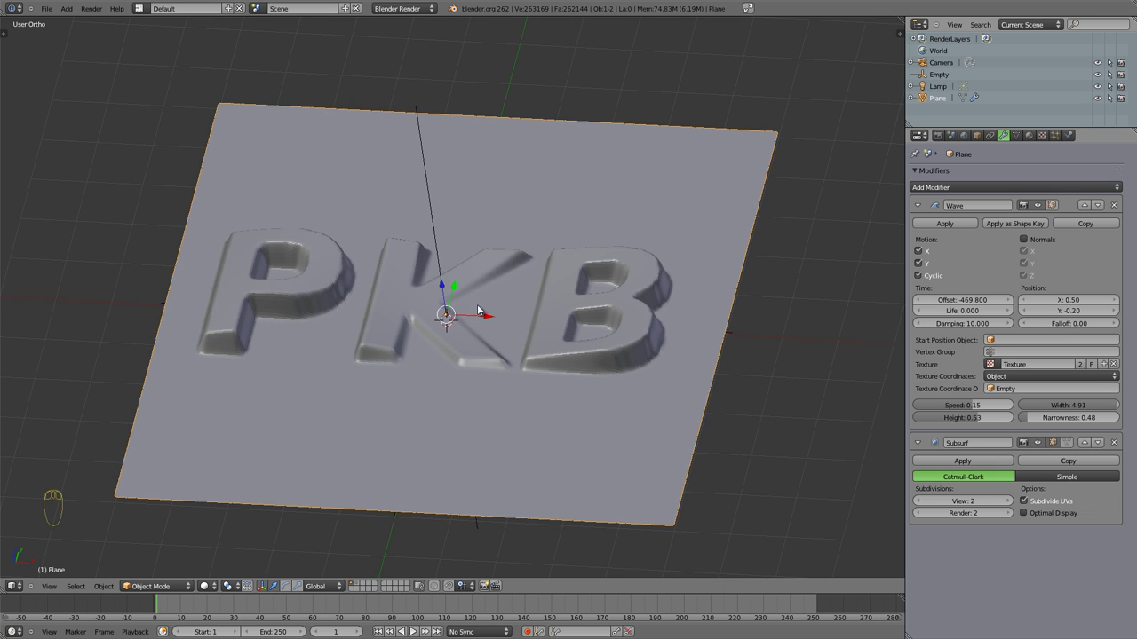
drag(466, 289, 497, 225)
Step: Add Empty.001 near the plane's far corner and scale the texture Empty to about 0.36
key(shift+a)
key(shift+a)
drag(445, 213, 441, 293)
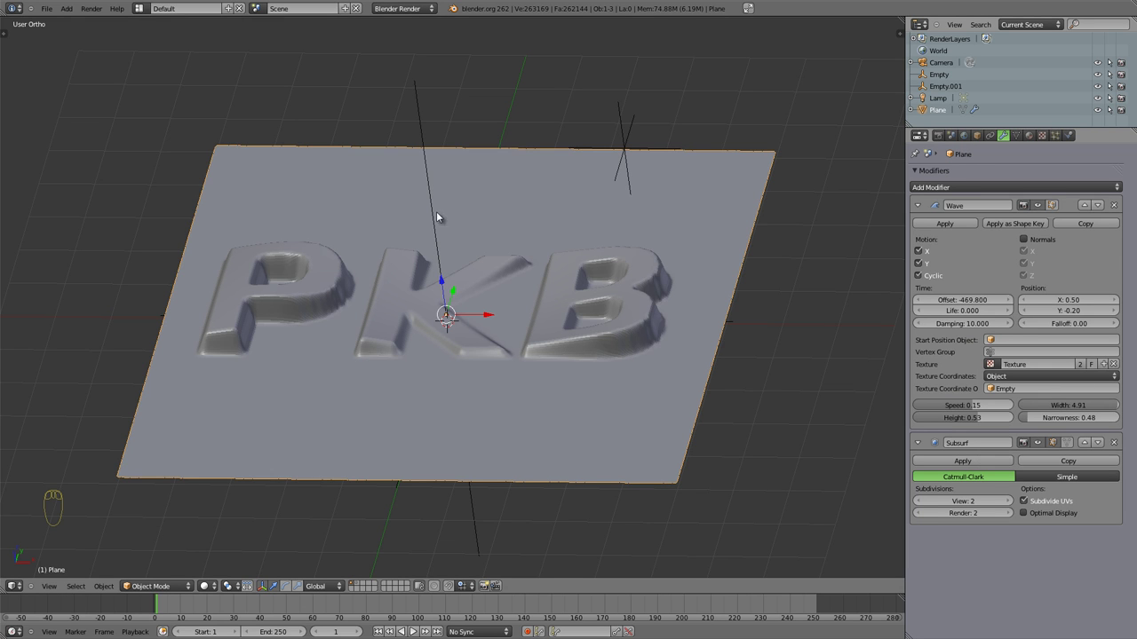
drag(479, 301, 535, 328)
key(s)
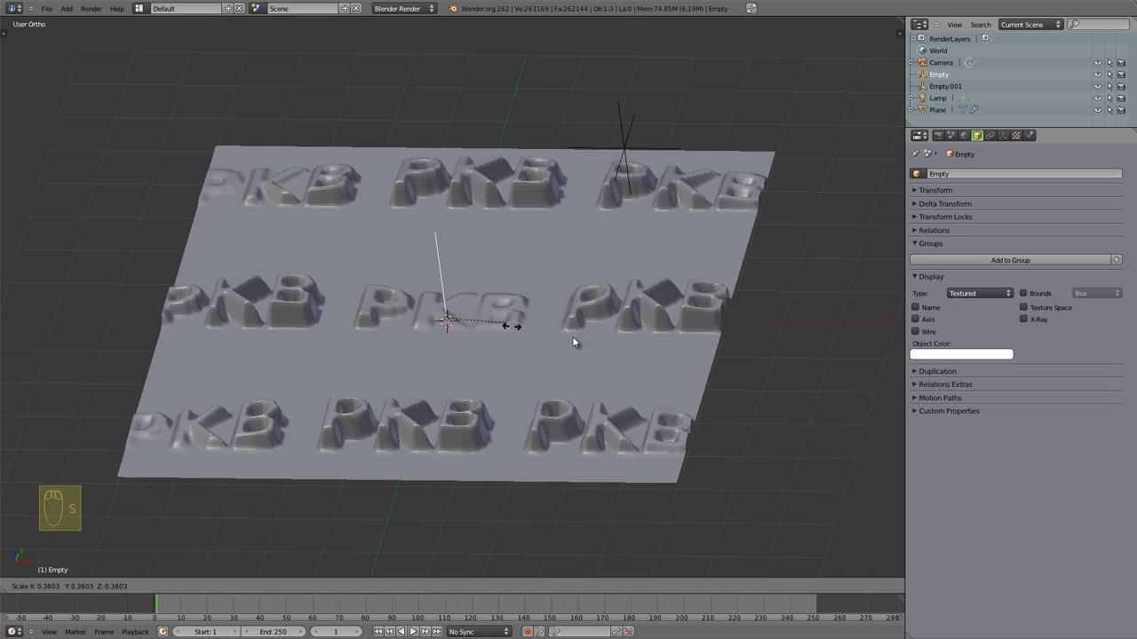
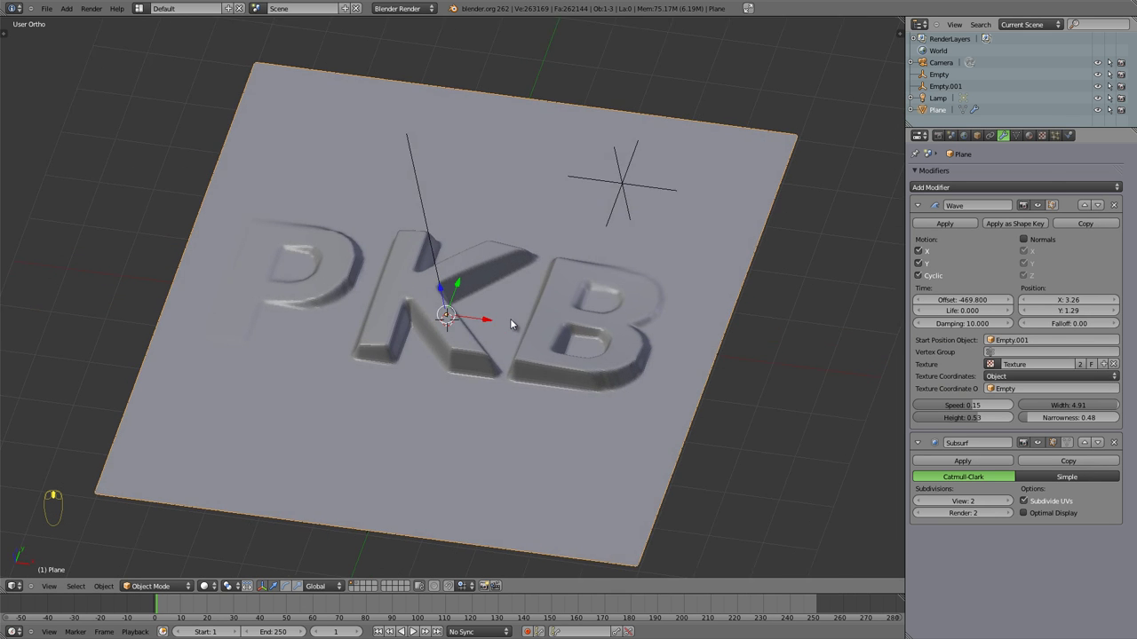
Step: Move Empty.001, the wave start, toward the opposite corner so the P fades away
drag(641, 200, 639, 245)
drag(638, 246, 718, 135)
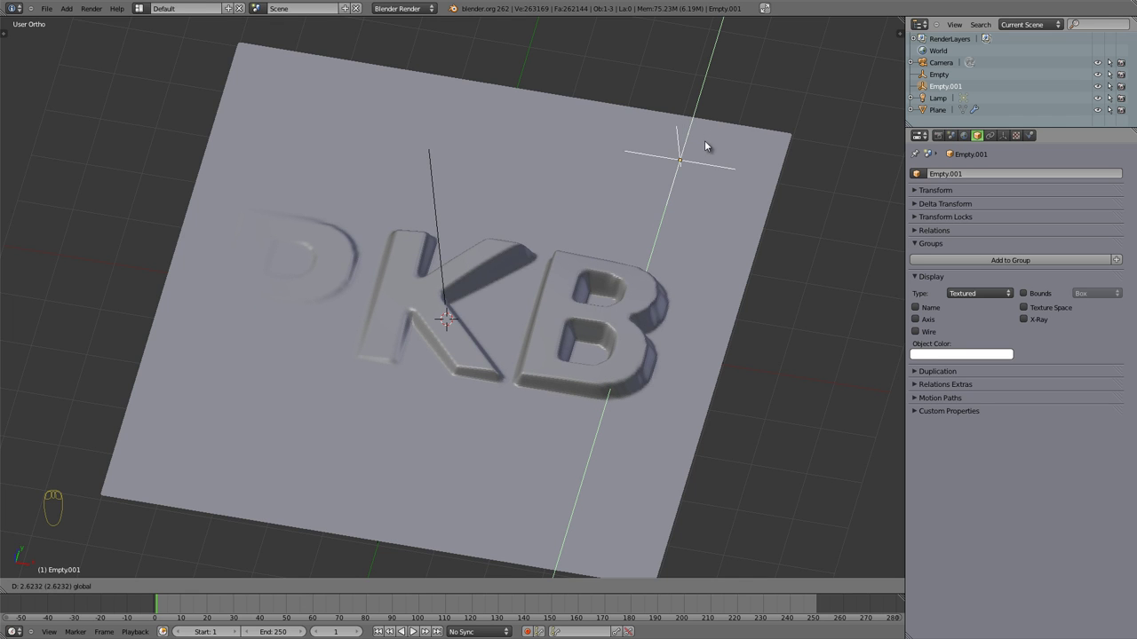
key(g)
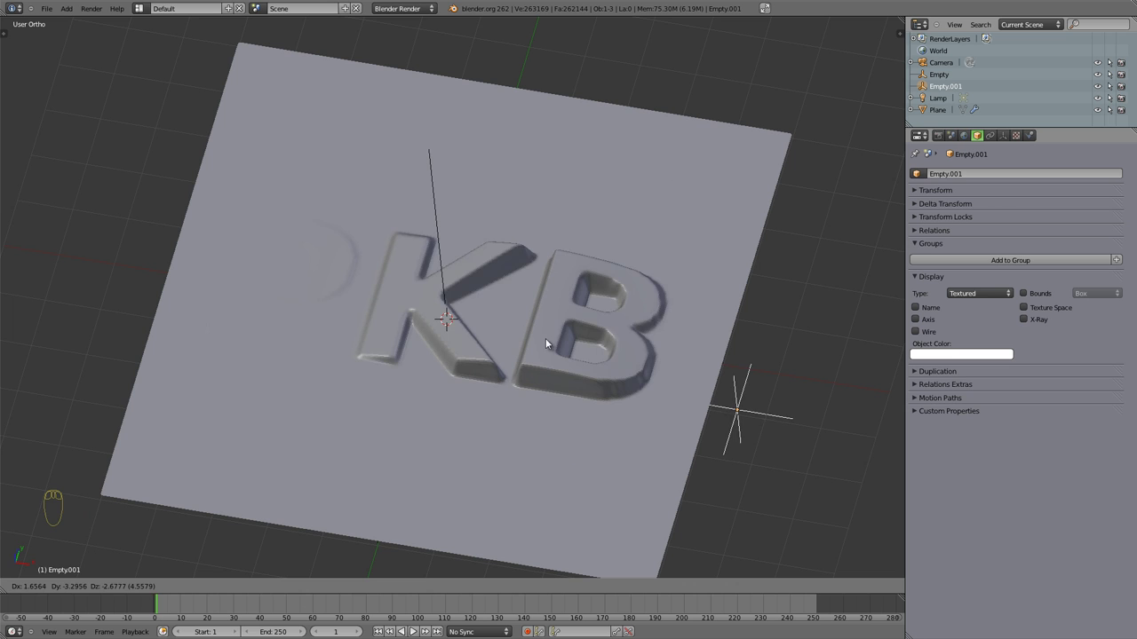
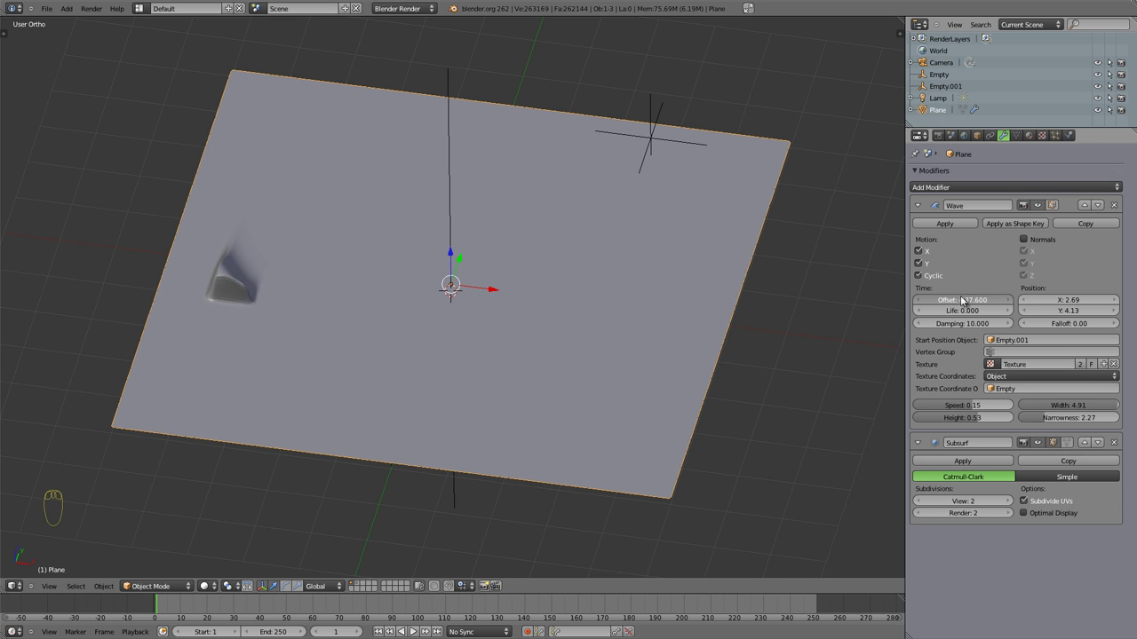
Step: View the plane from directly above in top view
drag(366, 299, 479, 193)
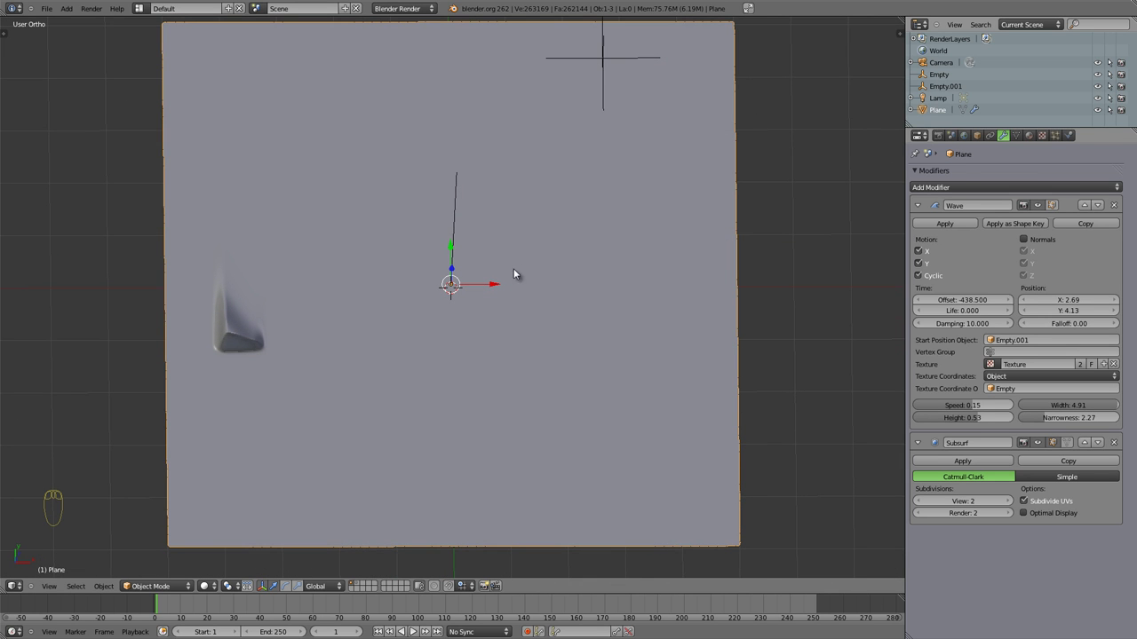